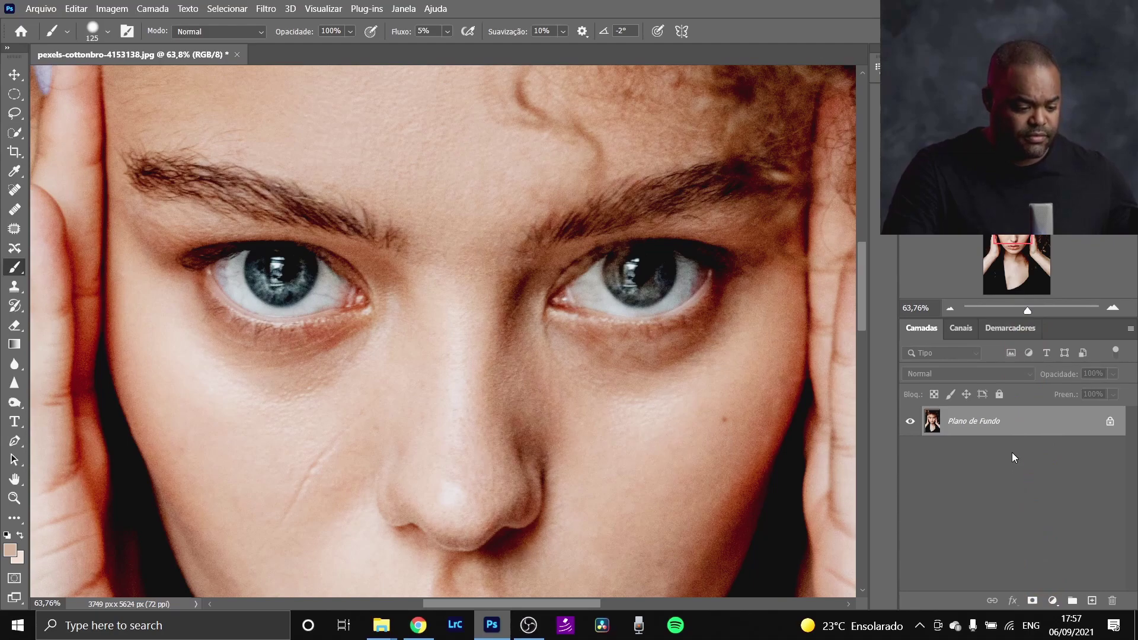
- Duplicate the Plano de Fundo layer into Camada 1 with Ctrl+J
key(ctrl+j)
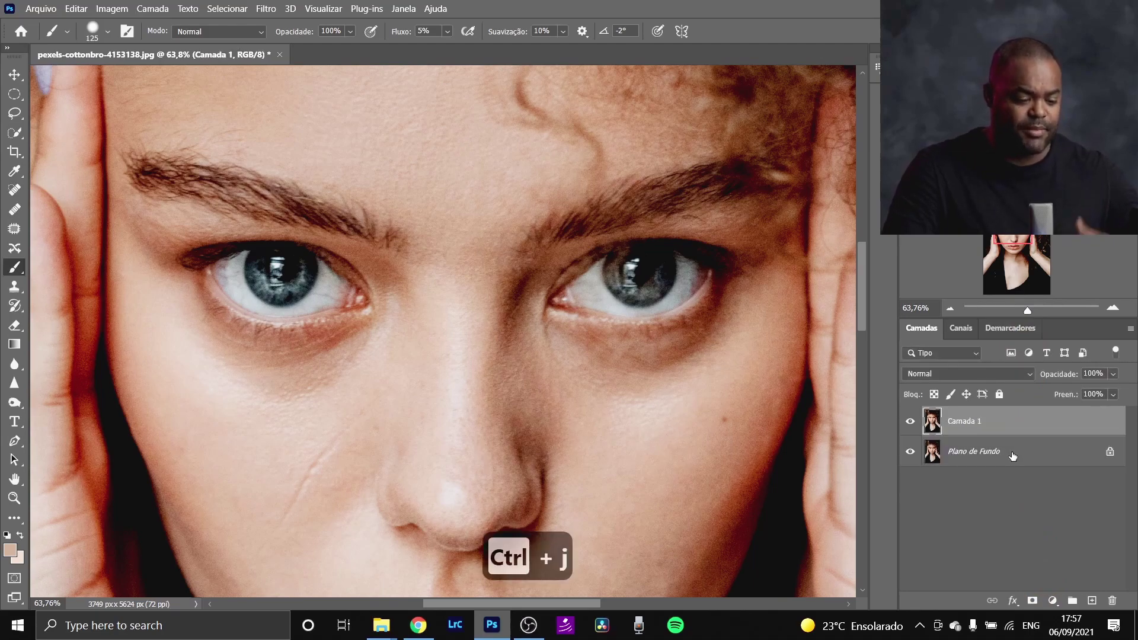